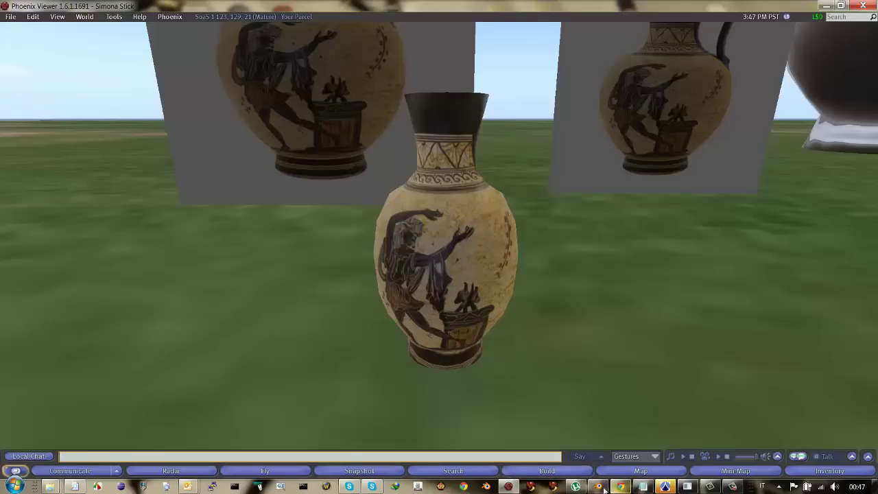
Re-project the vase UVs from view so they sit as a flat grid over the jug image.
left_click_drag(603, 490, 459, 284)
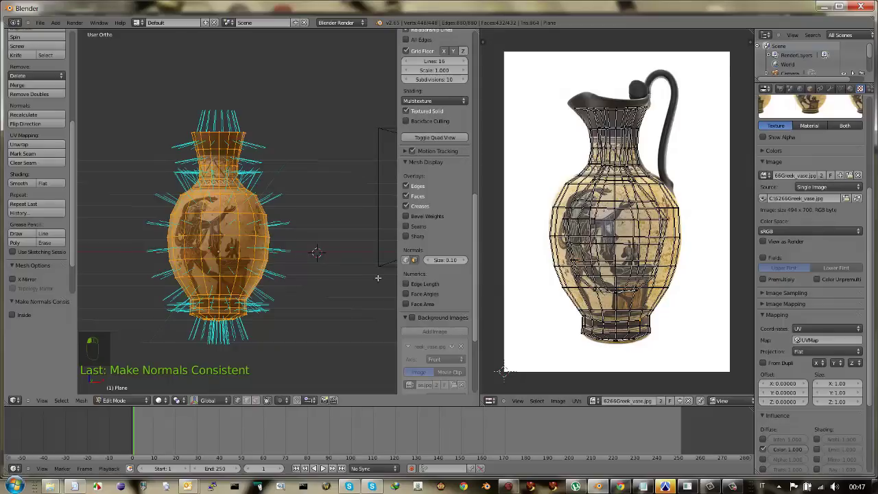
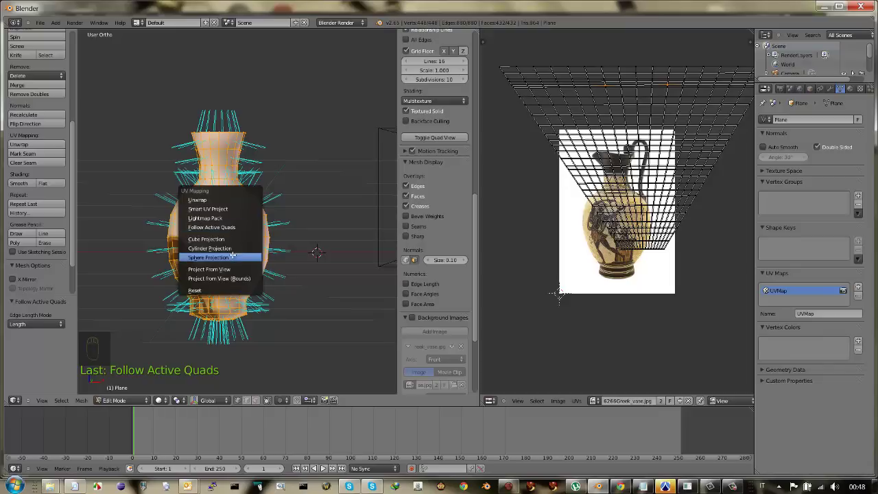
Bring up the UV unwrap menu (U) to re-project the vase with Sphere Projection.
key("u")
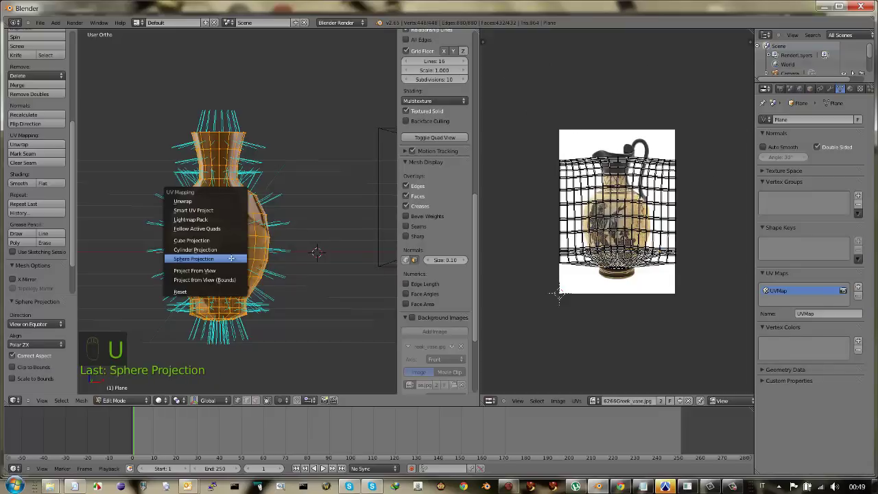
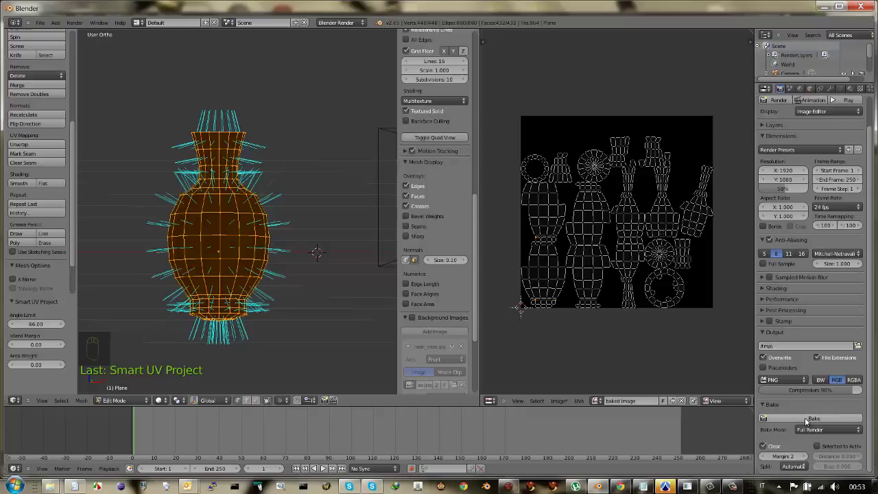
Set Bake Mode to Textures and bake the vase surface colouring into the UV image.
left_click_drag(803, 421, 816, 385)
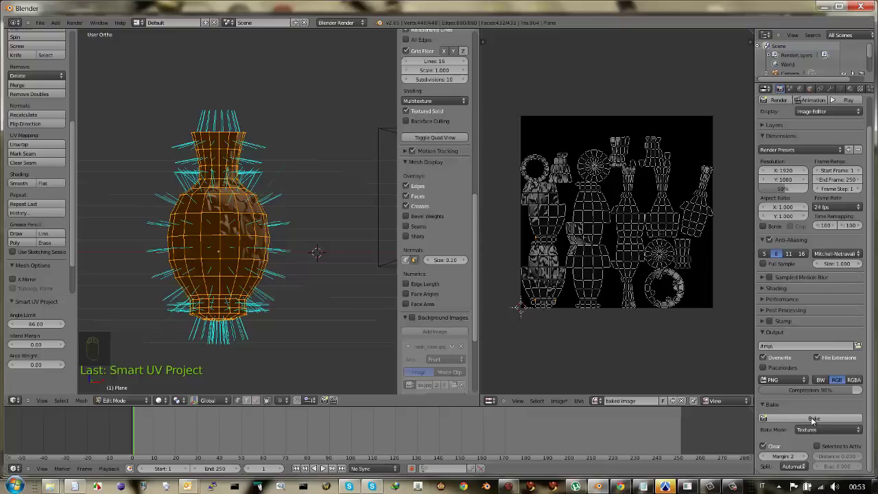
Bake the vase as a normal map and save it as 'baked image.png' at the root of C:\.
left_click_drag(816, 421, 814, 395)
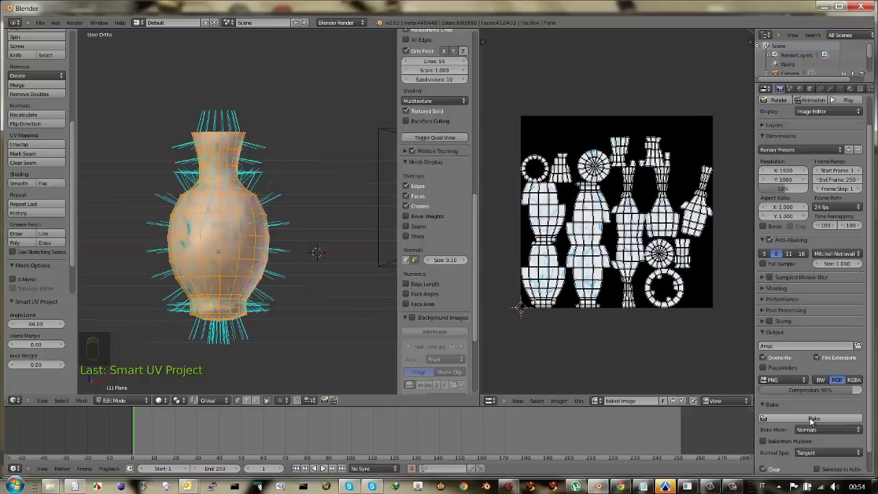
left_click_drag(813, 423, 578, 347)
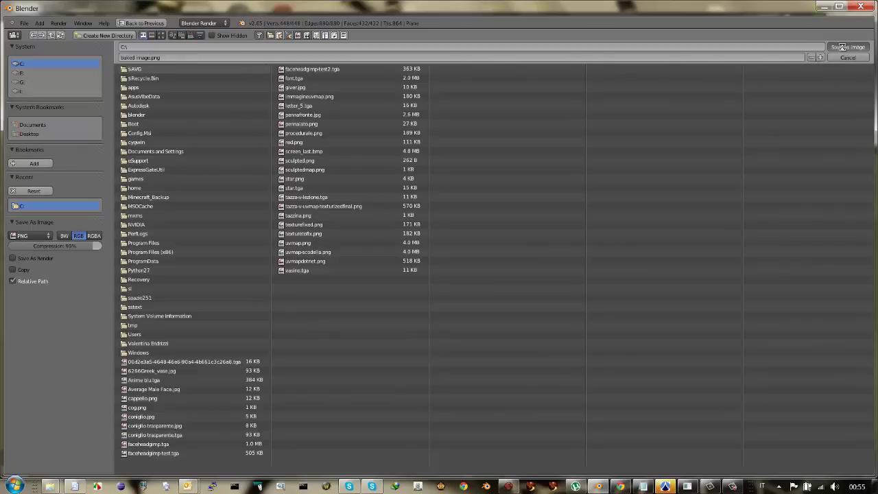
Add a second texture slot, Texture.002, and set its type to Image or Movie.
left_click_drag(842, 52, 812, 140)
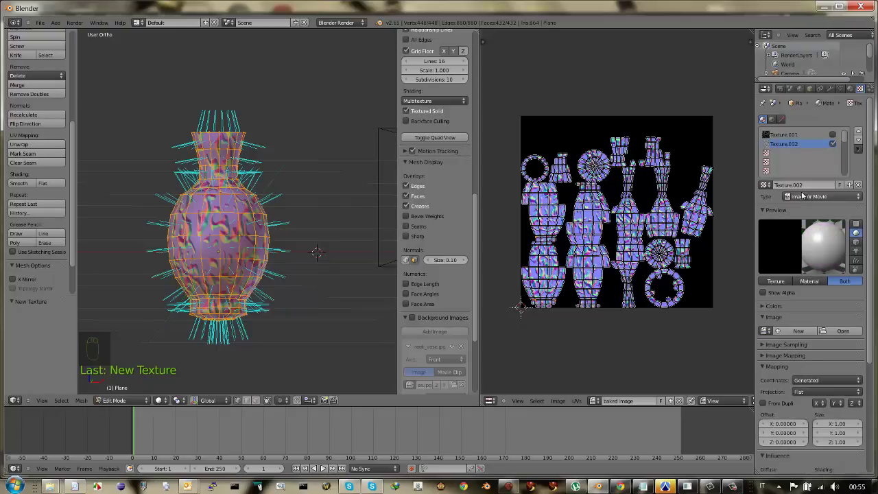
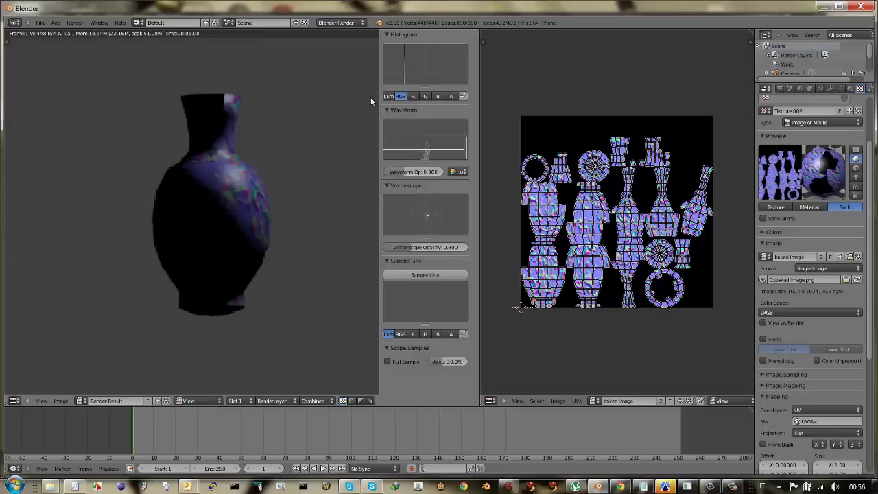
Close the test render, render the bumpy normal-textured vase again, and return to the viewport.
key("Escape")
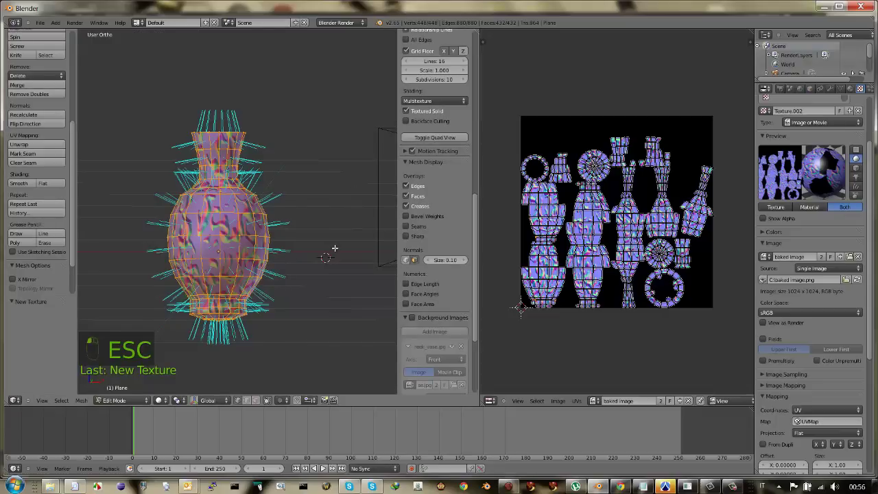
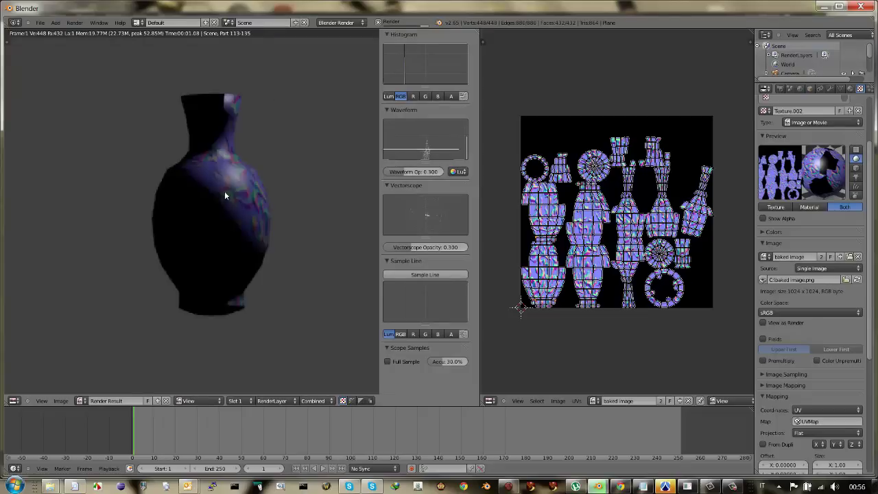
key("Escape")
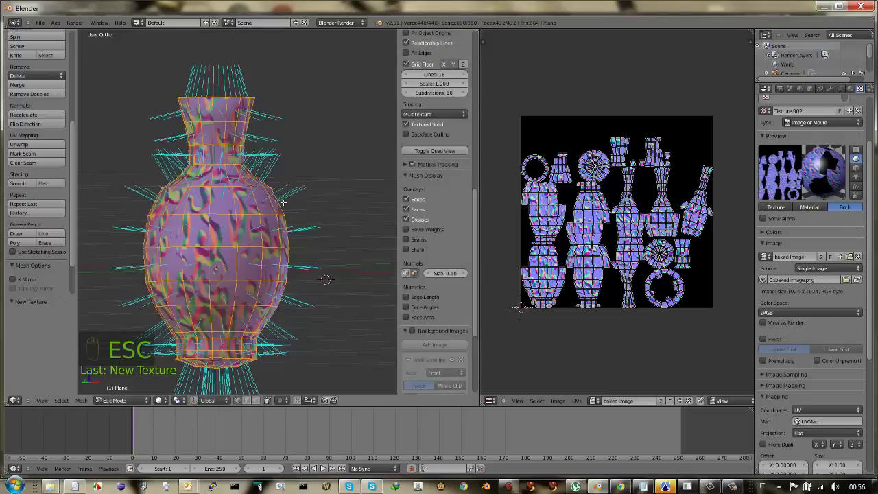